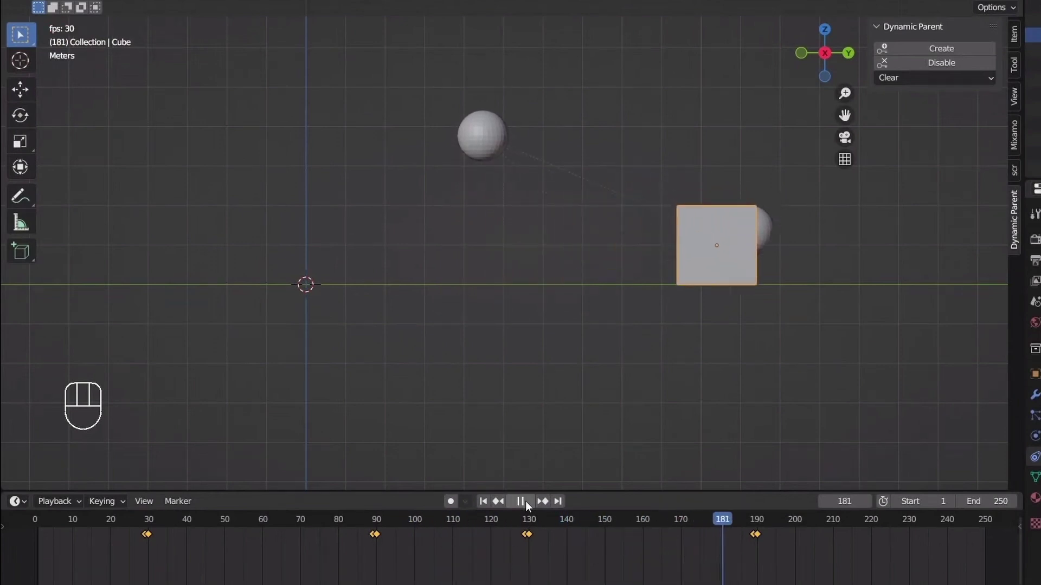
Play the SWAT rig animation, then scrub the playhead back to frame 0 and orbit the view
key(space)
drag(528, 507, 392, 508)
middle_click(465, 263)
Move the hand_ik.R bone onto the pistol grip and scrub back to key the first pose
drag(394, 517, 375, 274)
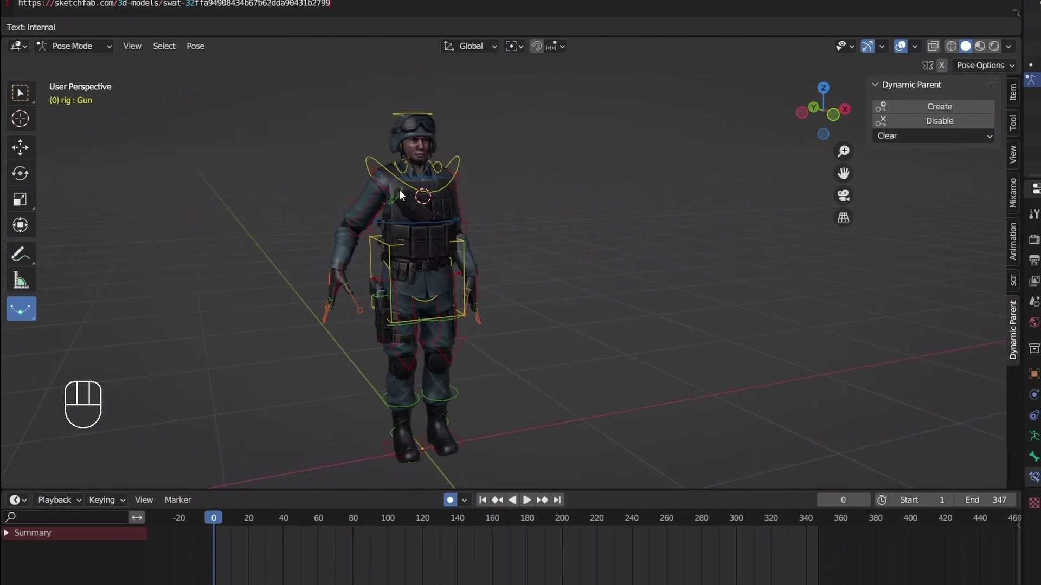
drag(381, 342, 352, 323)
drag(222, 521, 392, 508)
middle_click(421, 396)
Scrub to frame 205, raise the hand to aim the pistol and grab hand_ik.R for fine adjustment
drag(395, 515, 561, 449)
drag(486, 208, 497, 138)
middle_click(504, 173)
drag(486, 179, 484, 177)
key(g)
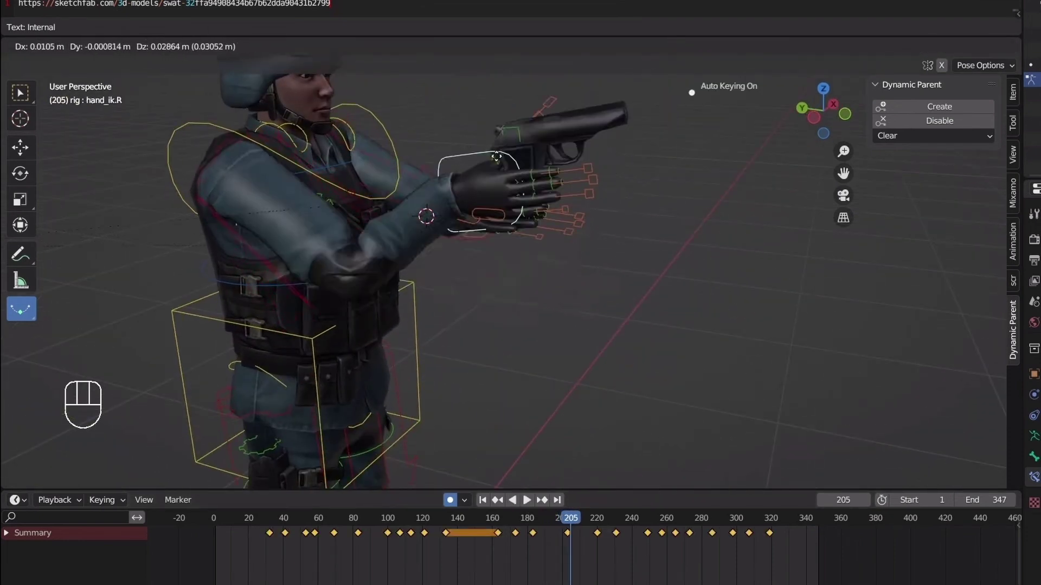
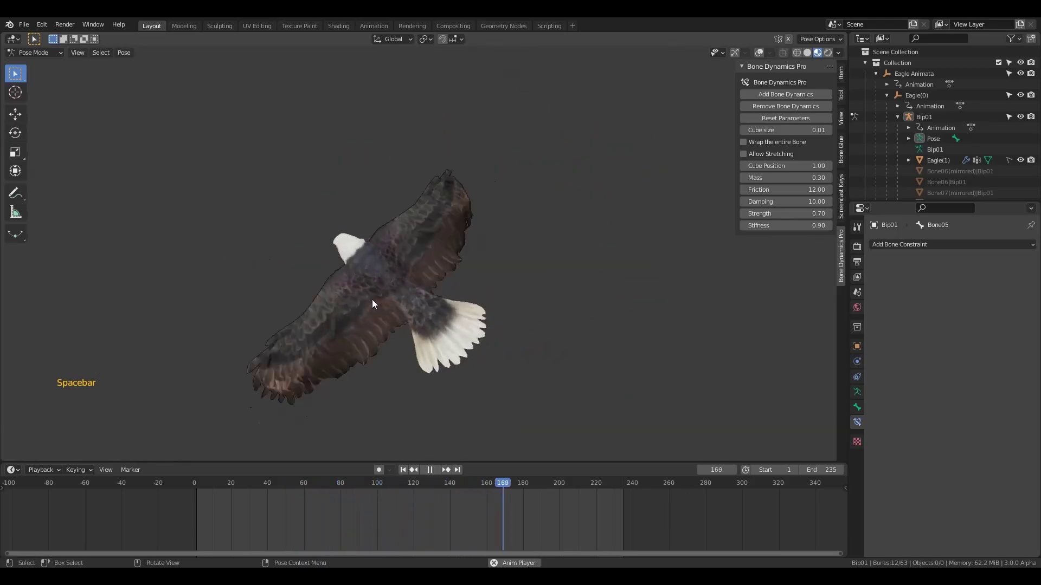
Play the eagle animation with Bone Dynamics applied, restarting from frame start to compare settings
key(space)
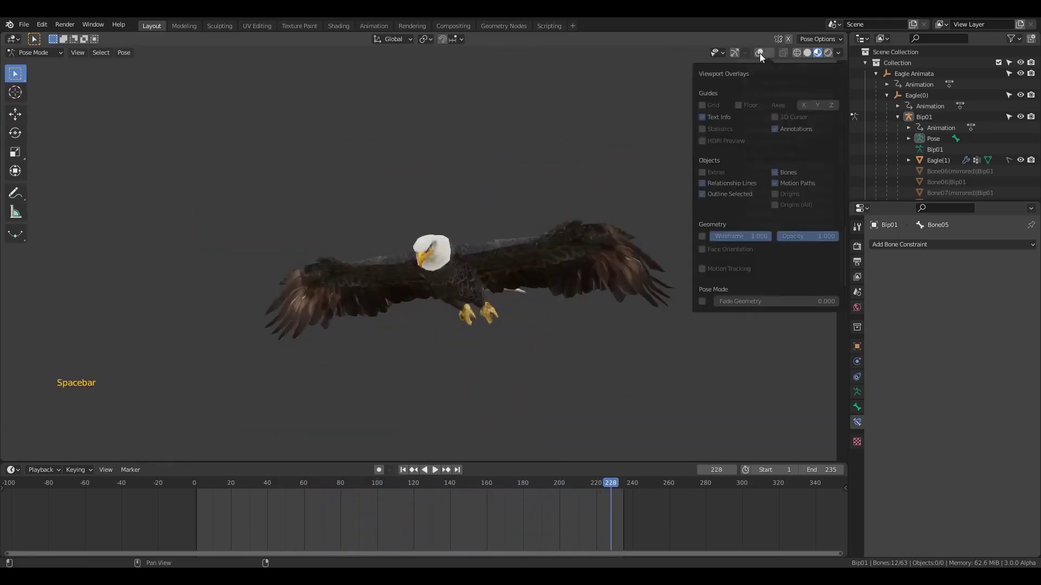
key(shift+Left)
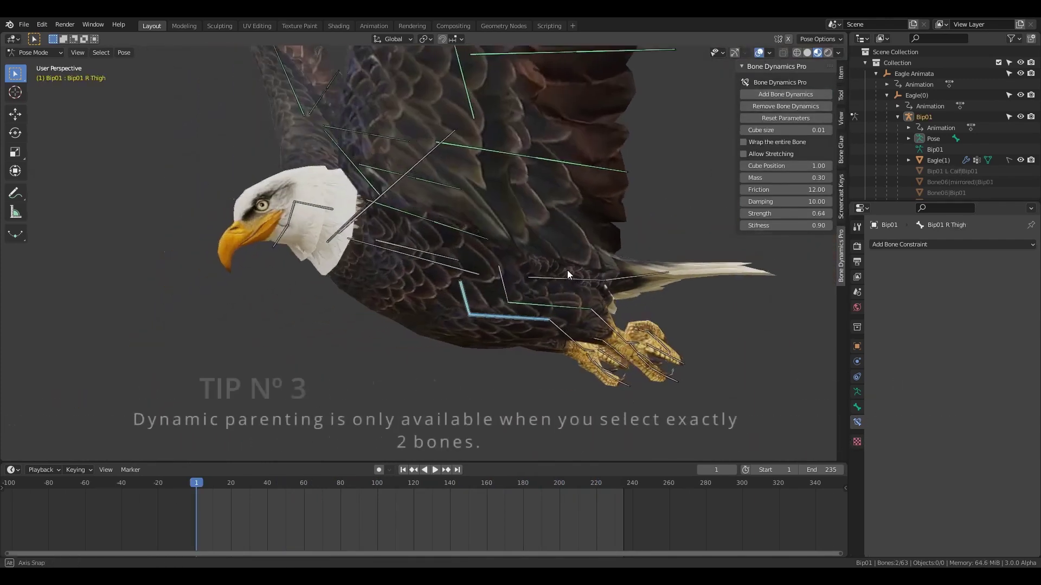
key(shift+Left)
key(space)
key(space)
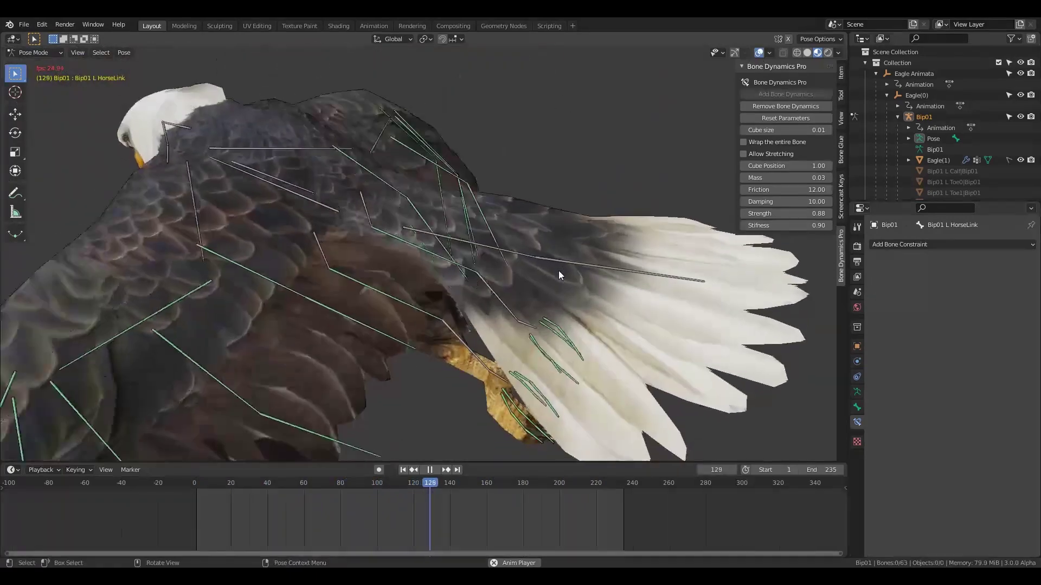
Replay after tuning Strength and Stiffness, then scrub the timeline to review the motion
key(space)
key(shift+Left)
key(space)
key(space)
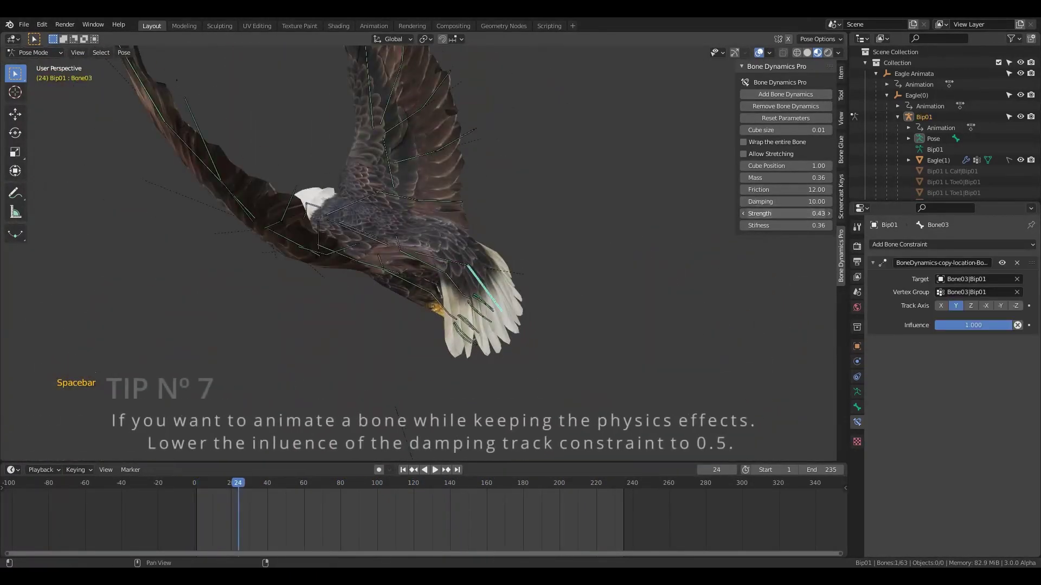
key(space)
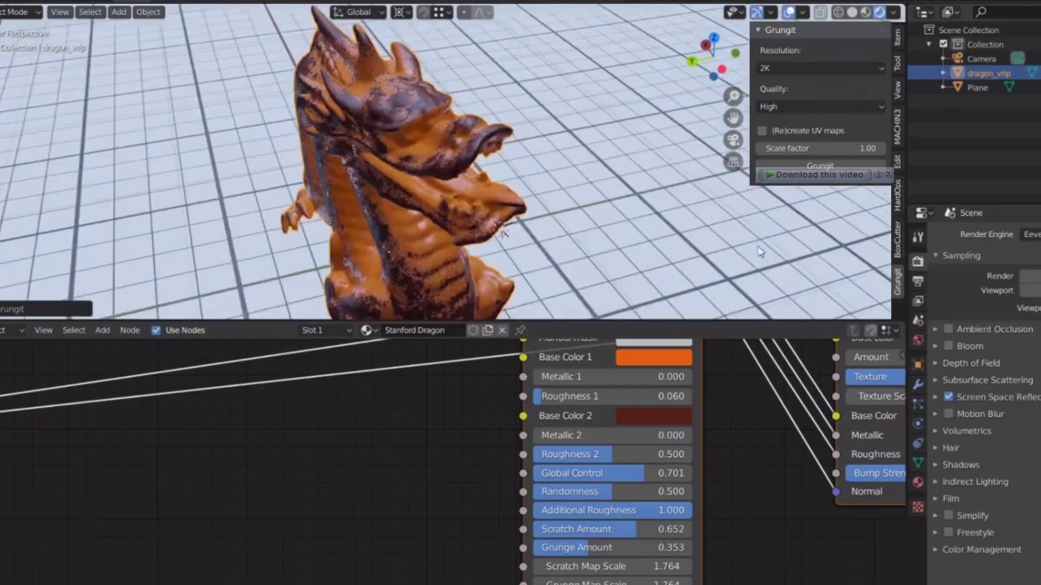
drag(309, 522, 358, 516)
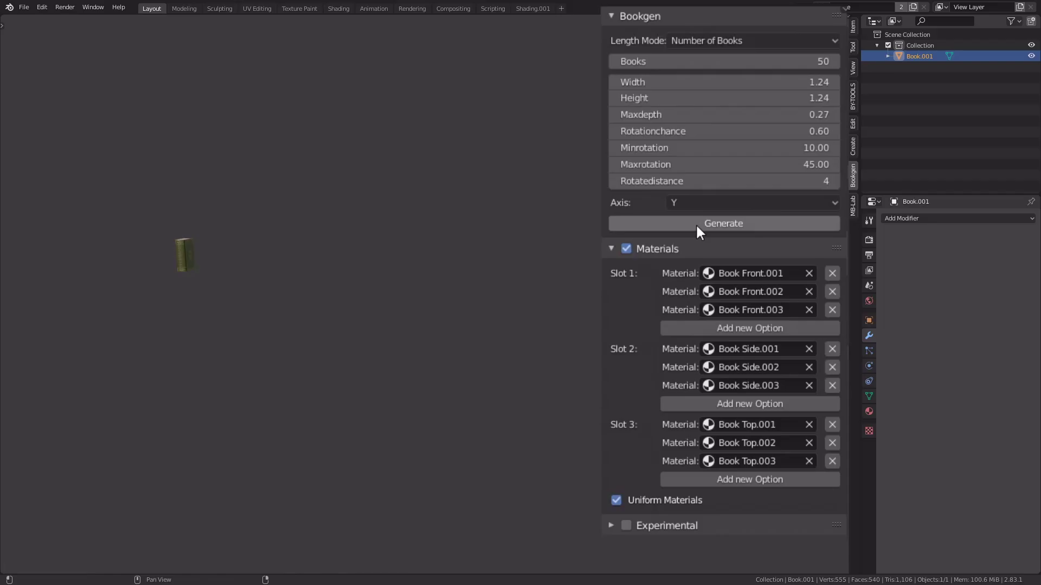